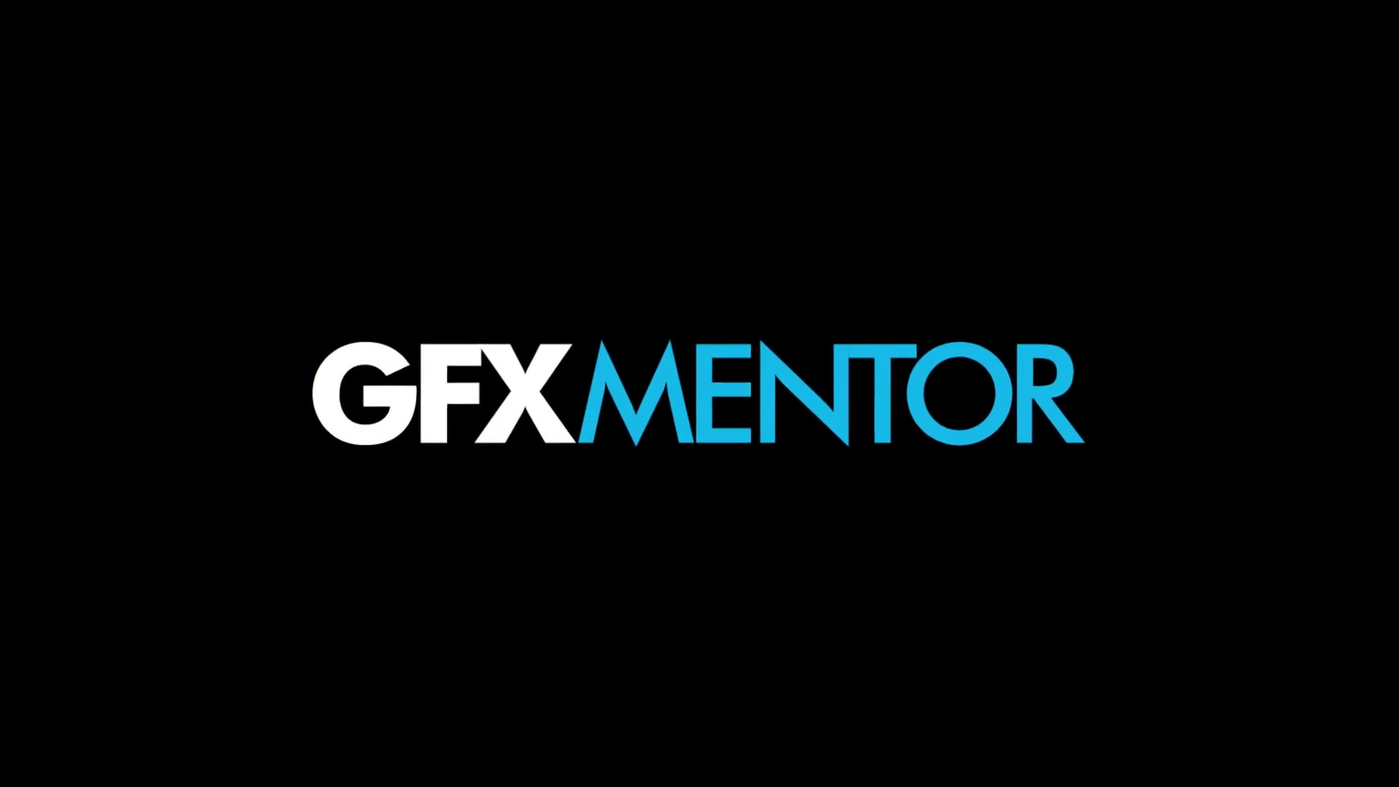
# Draw an irregular marquee selection of tall bars, a stepped shape and a T-shaped outline
pyautogui.click(741, 495)
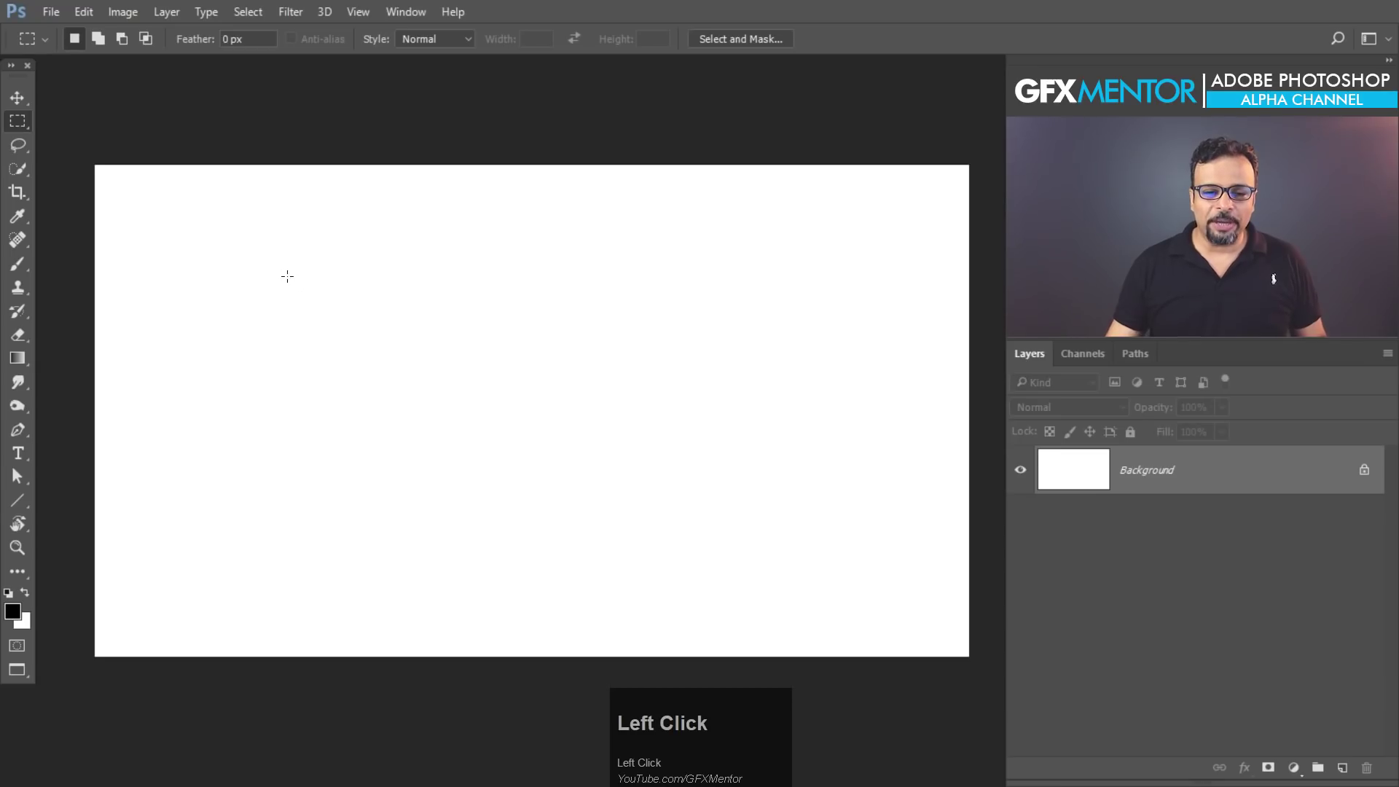
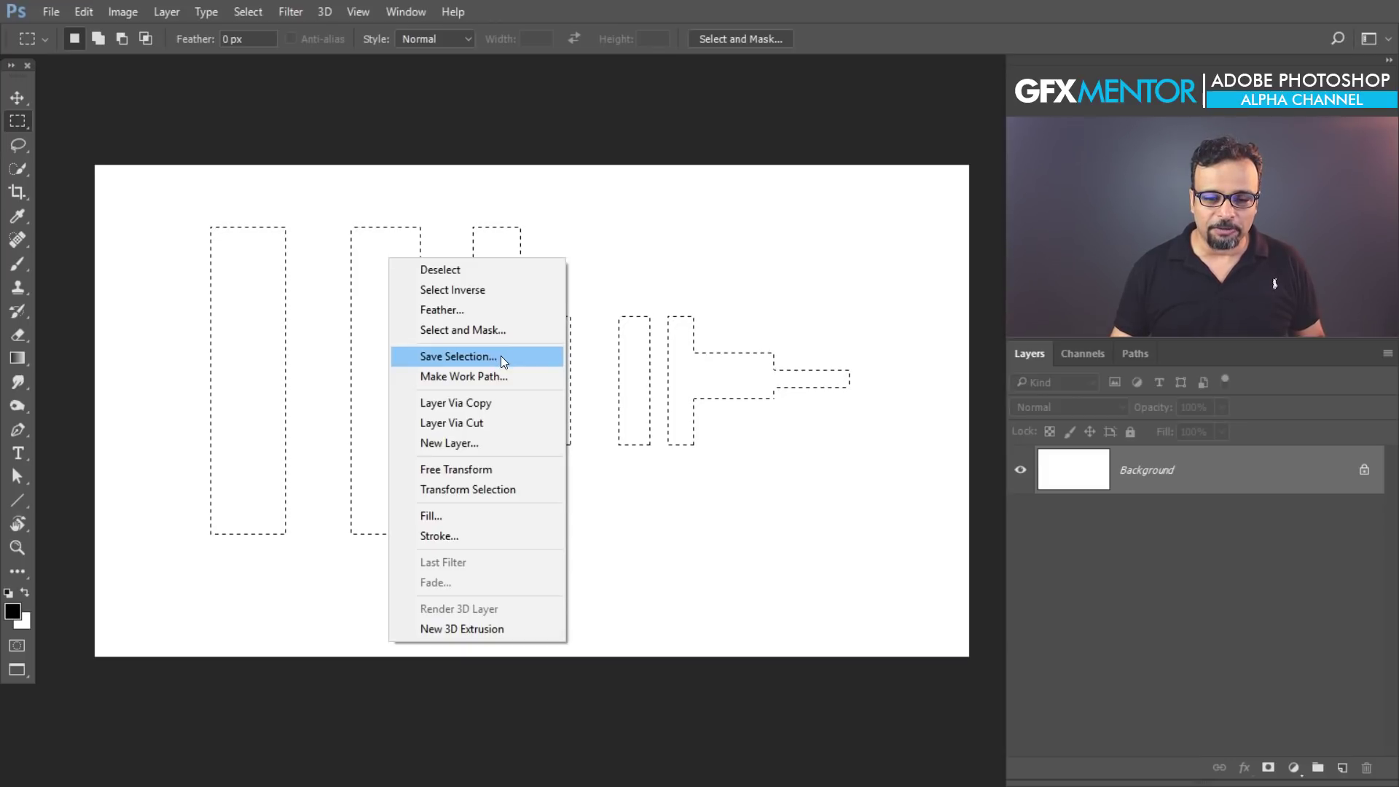
# Save the irregular selection as an alpha channel named 'ajeeb si selection'
pyautogui.click(503, 352)
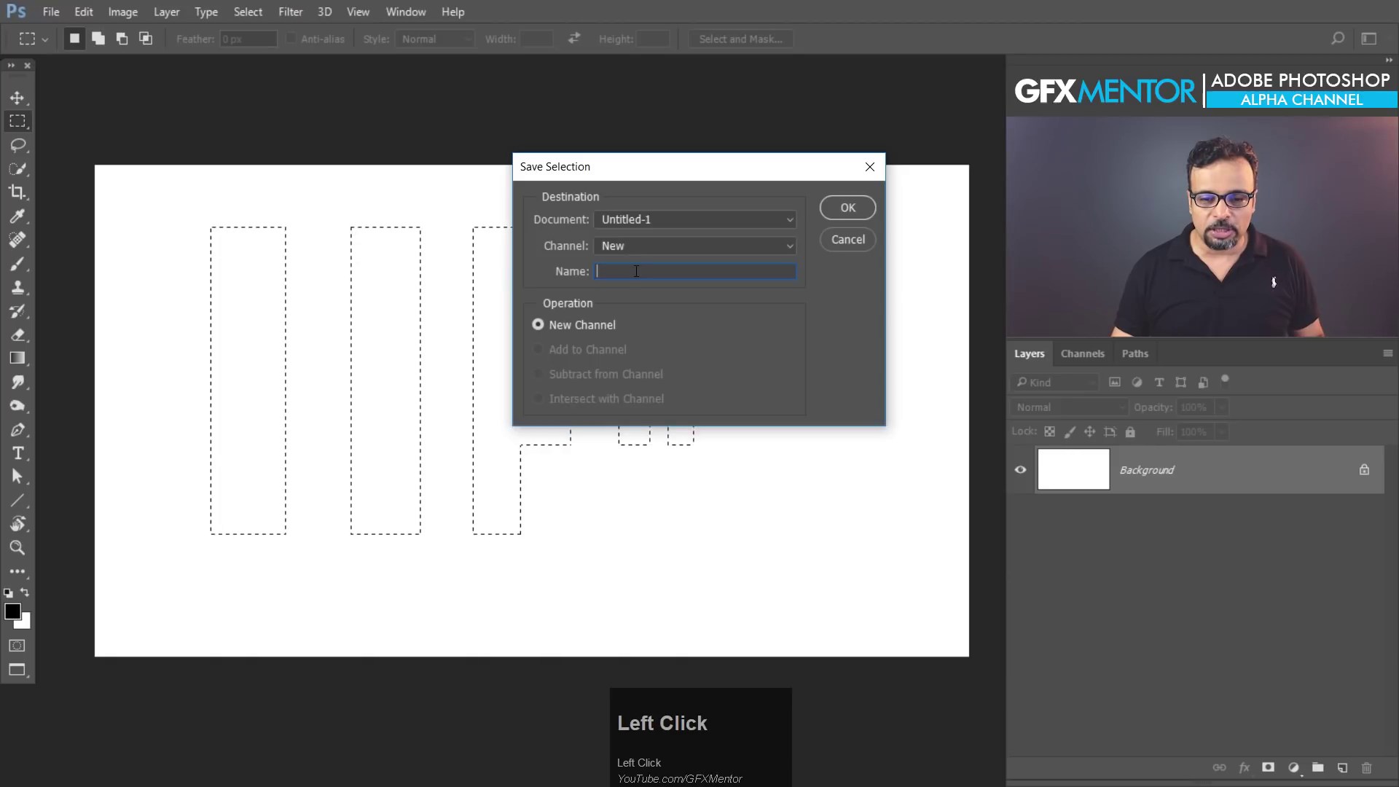
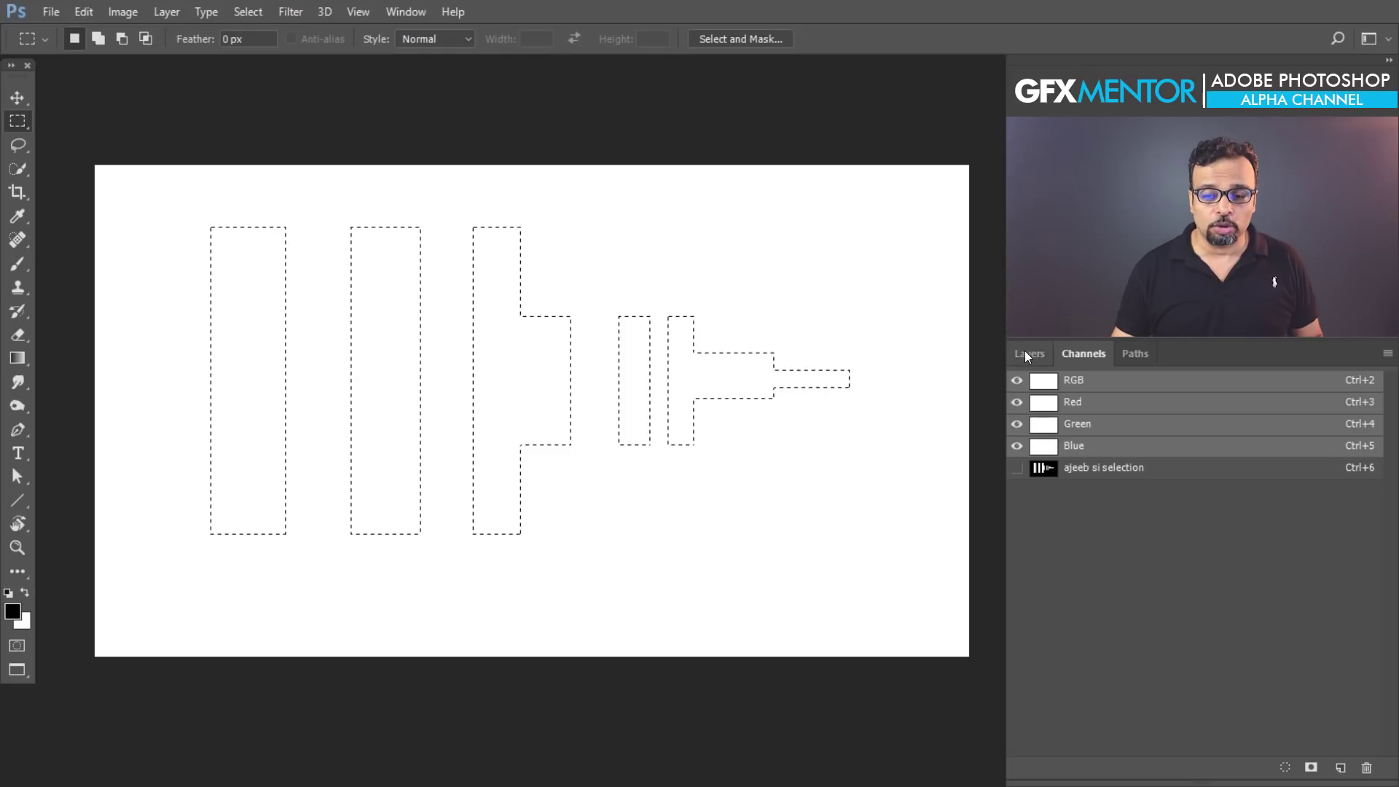
# Return to the Layers panel after loading the saved channel as a selection
pyautogui.click(1030, 360)
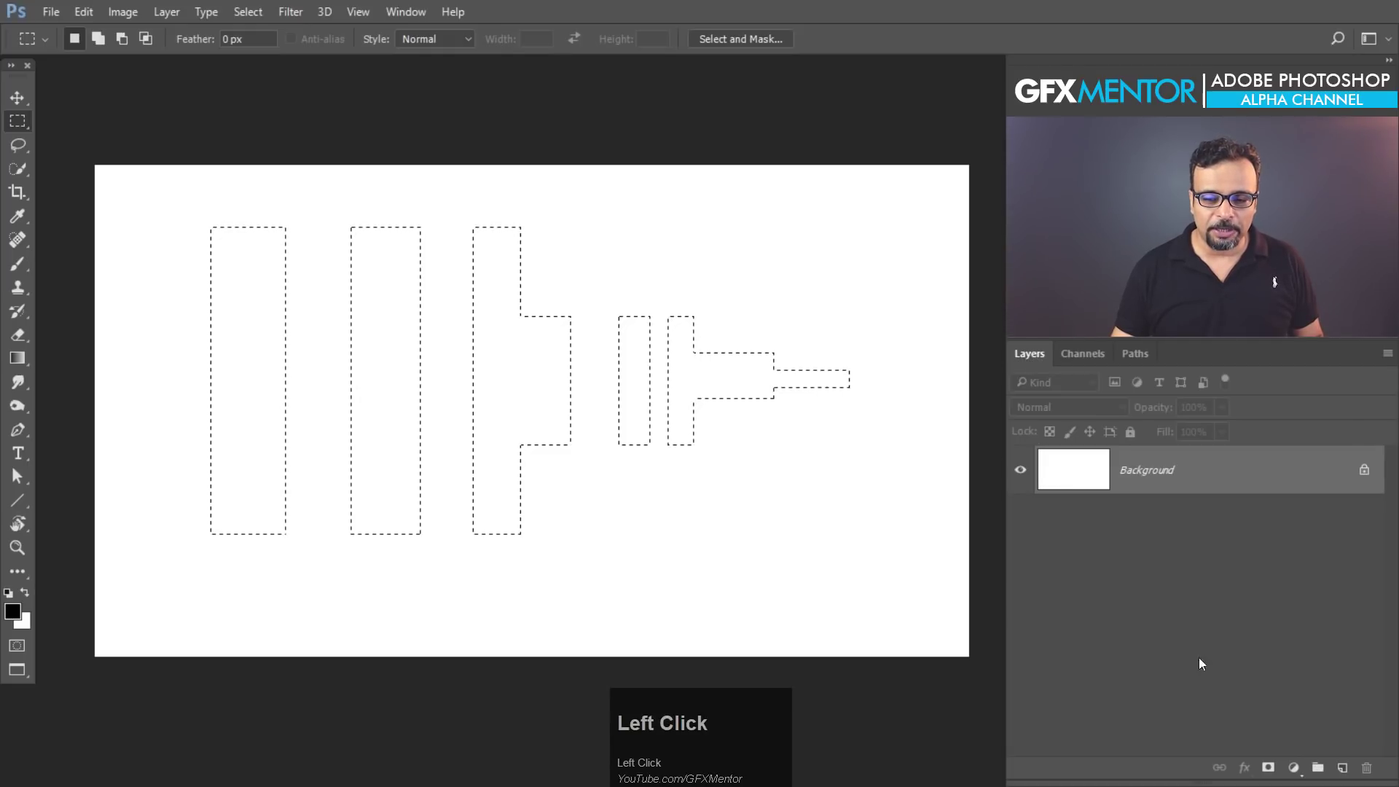